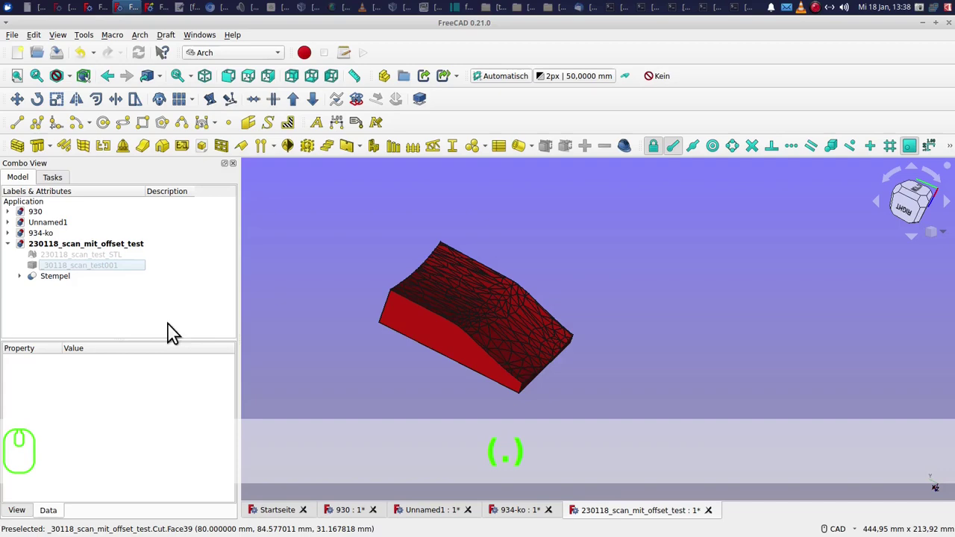
# Step: Downgrade the 'Stempel' solid twice with Draft Downgrade into separate faces Face through Face040
pyautogui.click(72, 280)
pyautogui.click(319, 99)
pyautogui.click(320, 99)
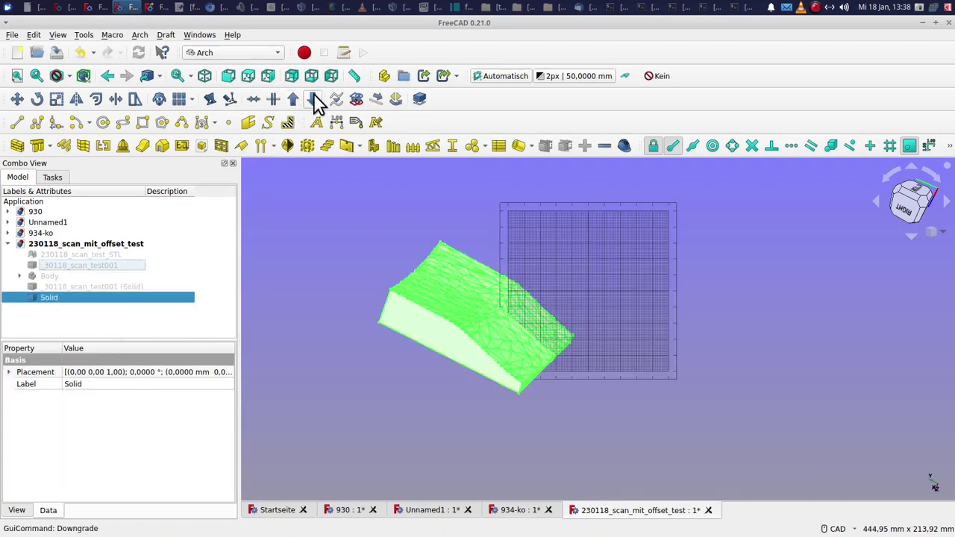
pyautogui.click(413, 327)
pyautogui.click(413, 327)
pyautogui.click(394, 311)
# Step: Rotate the view and inspect the split faces, including Face039 and Face040
pyautogui.press('.')
pyautogui.press('.')
pyautogui.rightClick(904, 207)
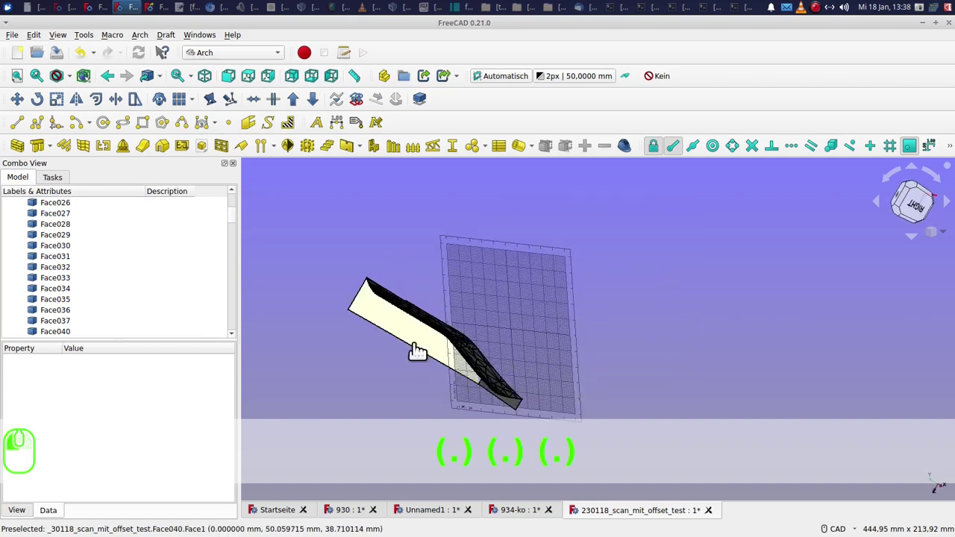
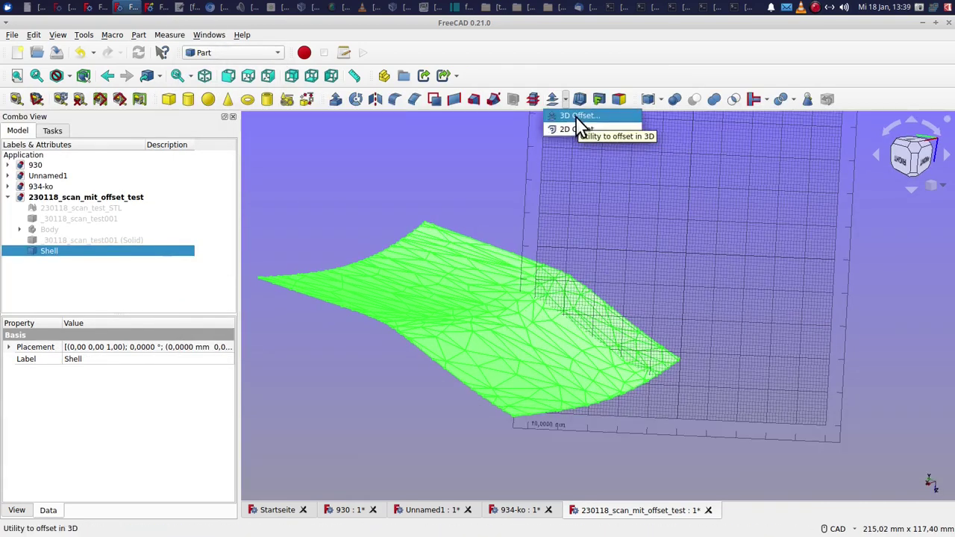
# Step: Start a Part 3D Offset on the Shell with a 1 mm Skin offset
pyautogui.click(582, 122)
pyautogui.click(157, 159)
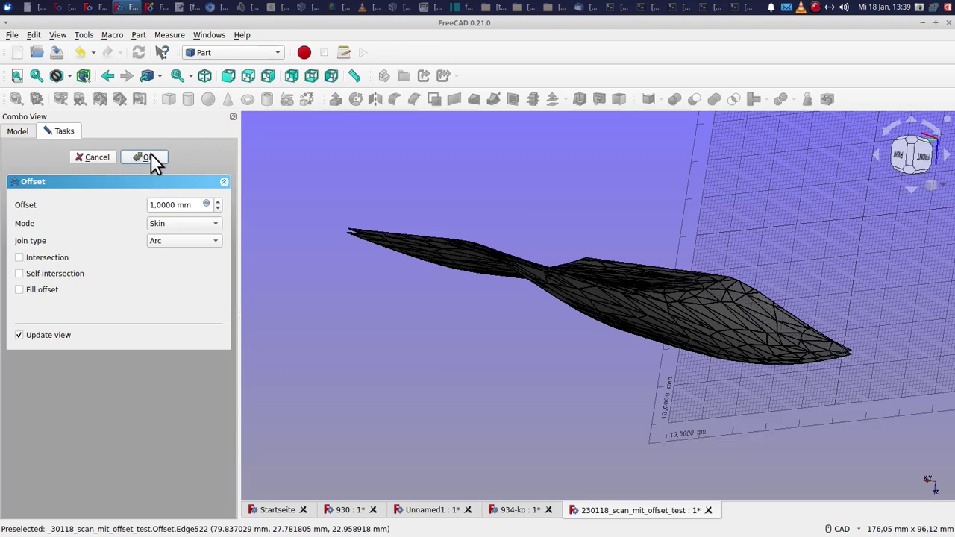